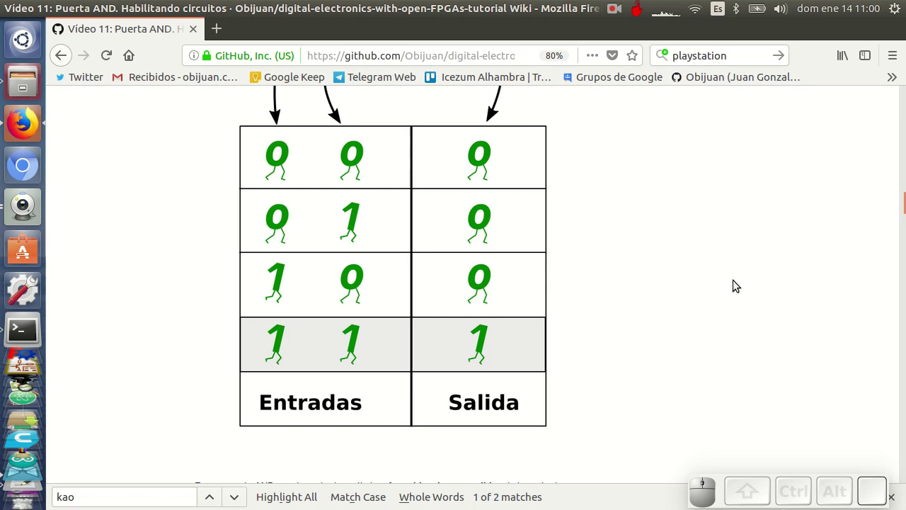
# - Scroll the wiki page through the AND truth table down to 'Ejemplo 1: Pulsadores y puerta AND'
pyautogui.scroll(3)
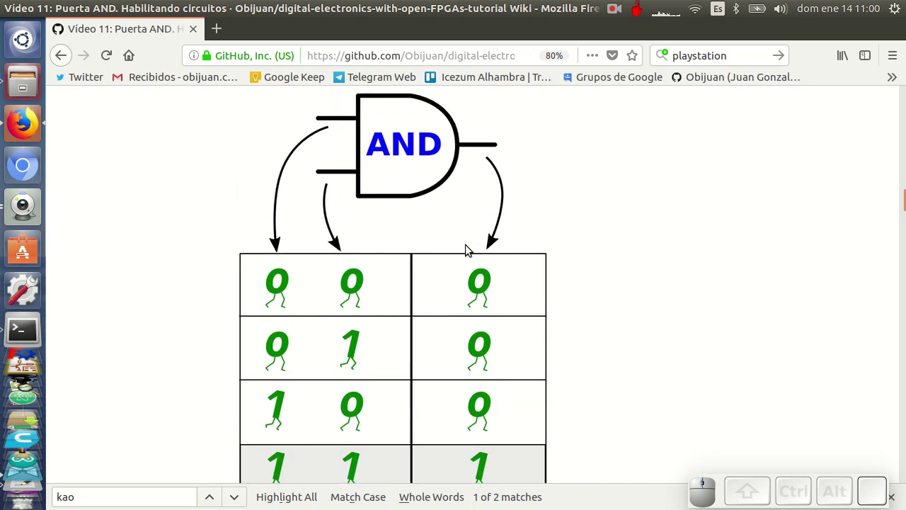
pyautogui.scroll(-3)
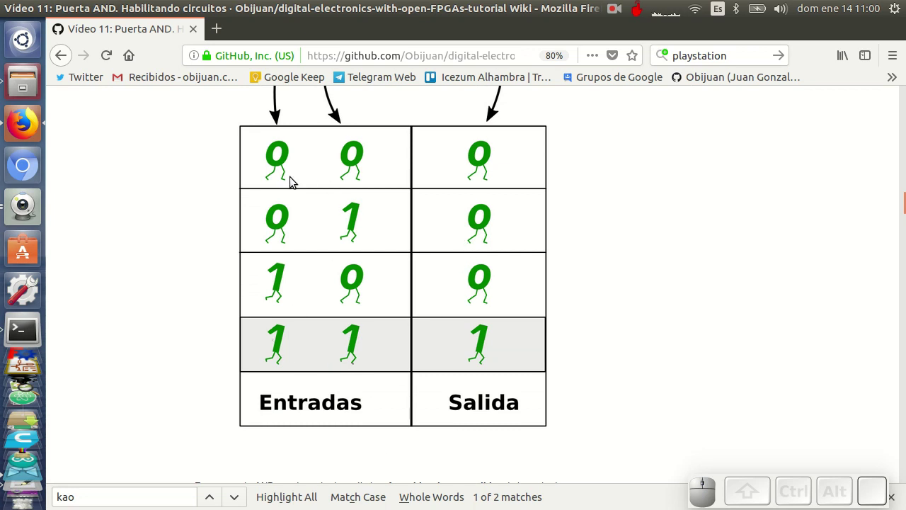
pyautogui.scroll(3)
pyautogui.scroll(-3)
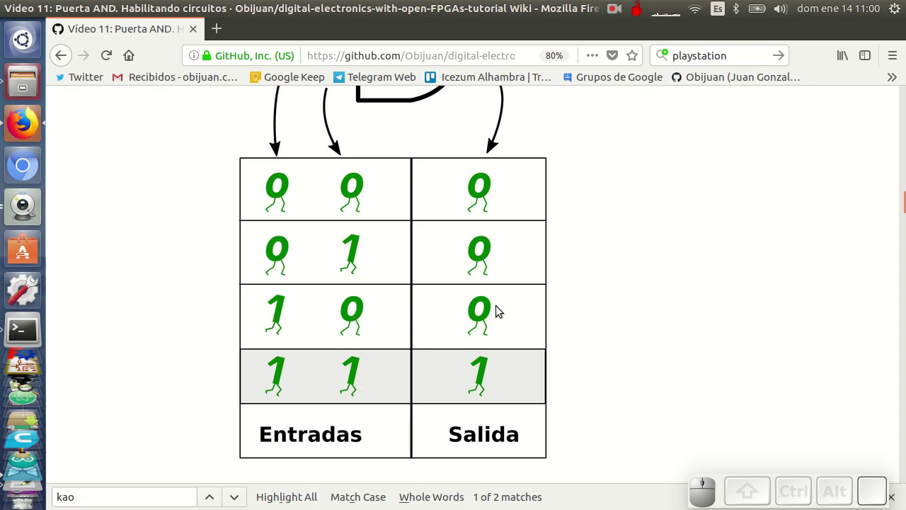
pyautogui.scroll(3)
pyautogui.scroll(-3)
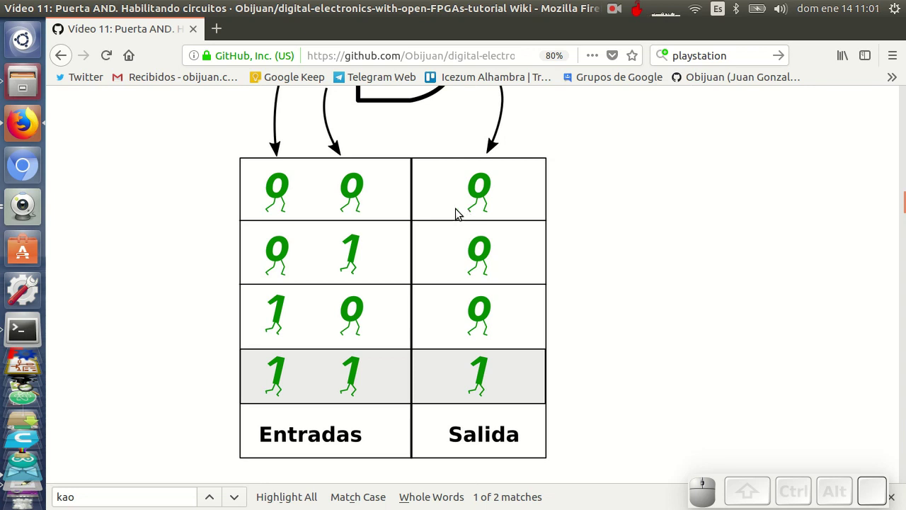
pyautogui.scroll(-3)
pyautogui.scroll(-3)
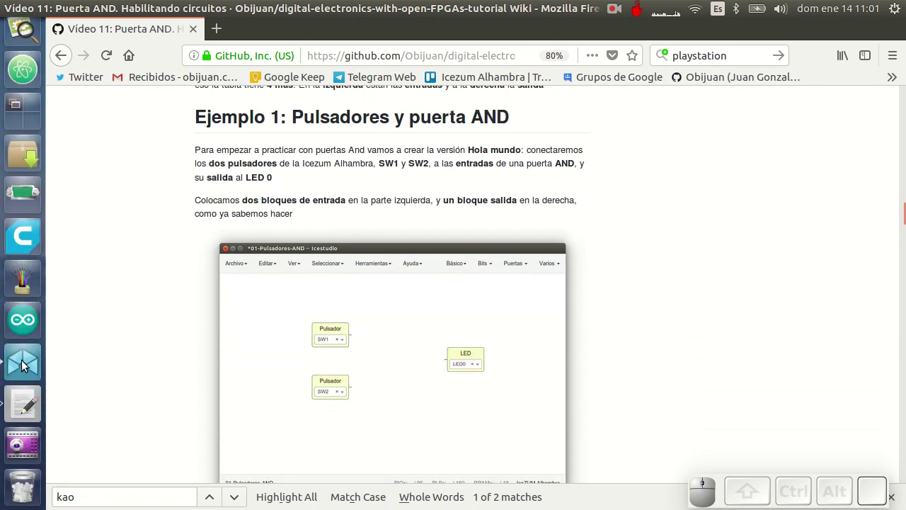
# - Add an AND gate from Puertas and position the SW2 pushbutton below SW1
pyautogui.click(26, 366)
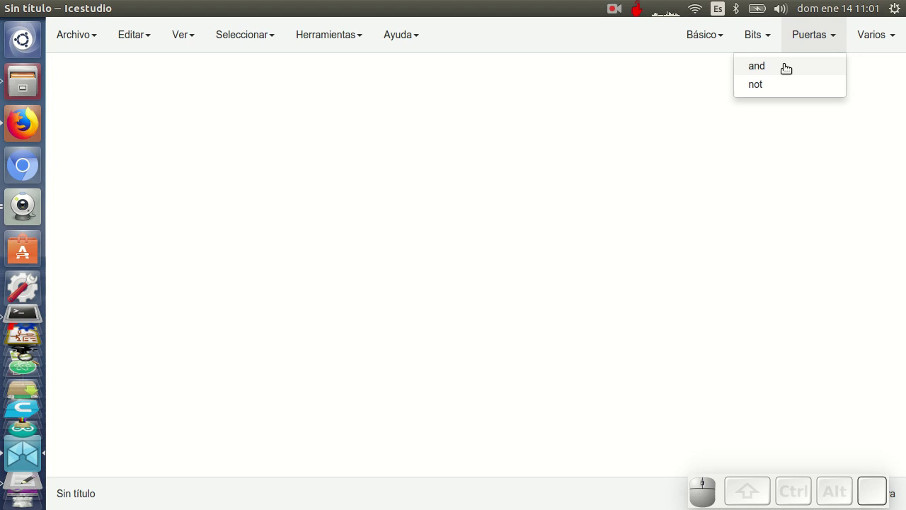
pyautogui.click(790, 63)
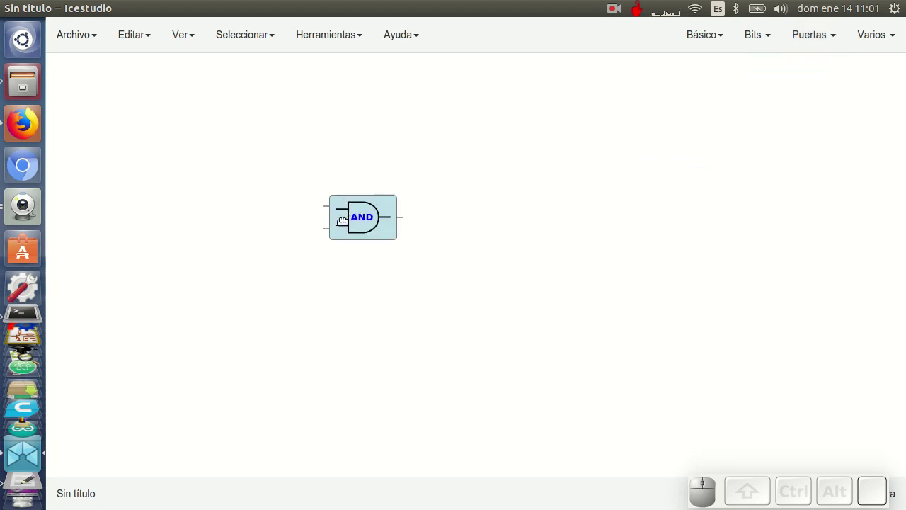
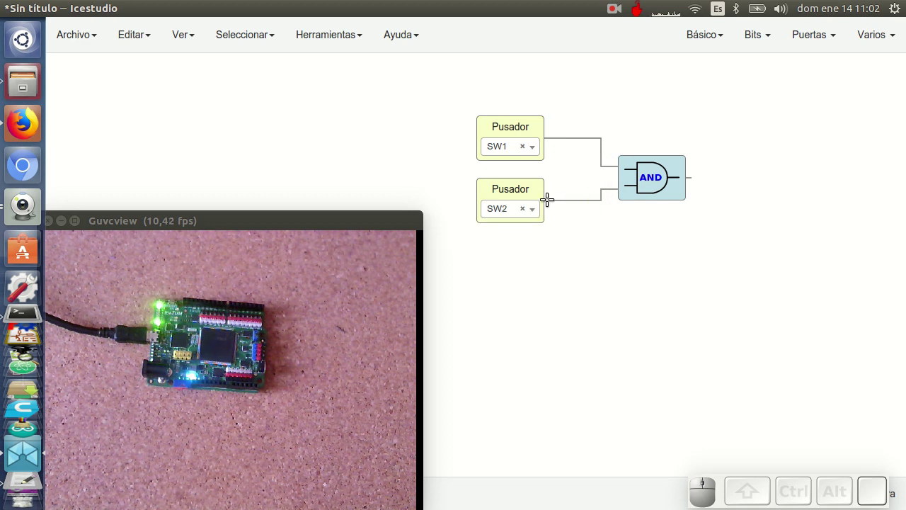
pyautogui.moveTo(534, 187); pyautogui.dragTo(709, 70)
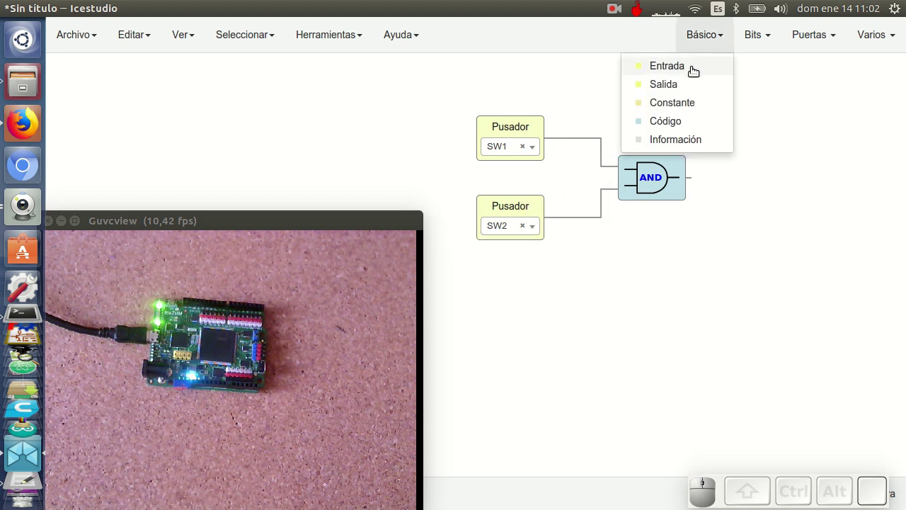
# - Add a Salida block named LED on LED0 and wire SW1, SW2 through the AND gate to it
pyautogui.click(696, 83)
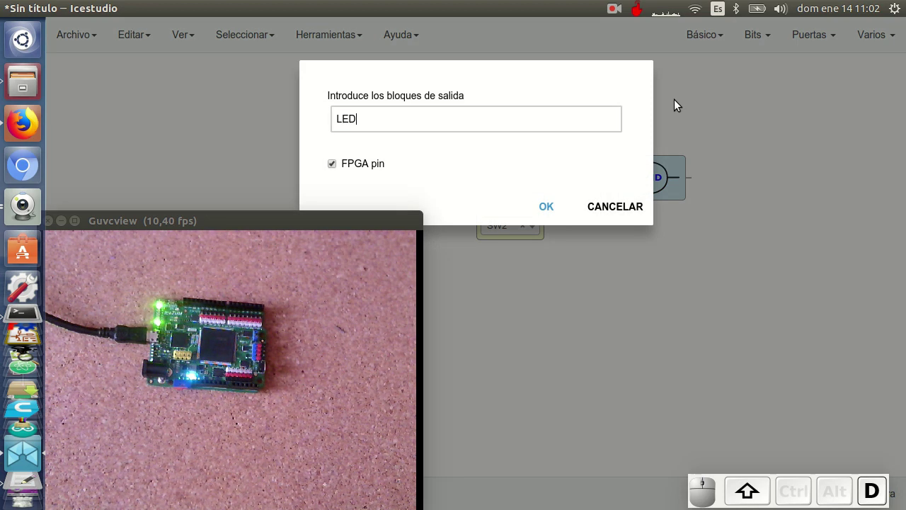
pyautogui.press('shift+Return')
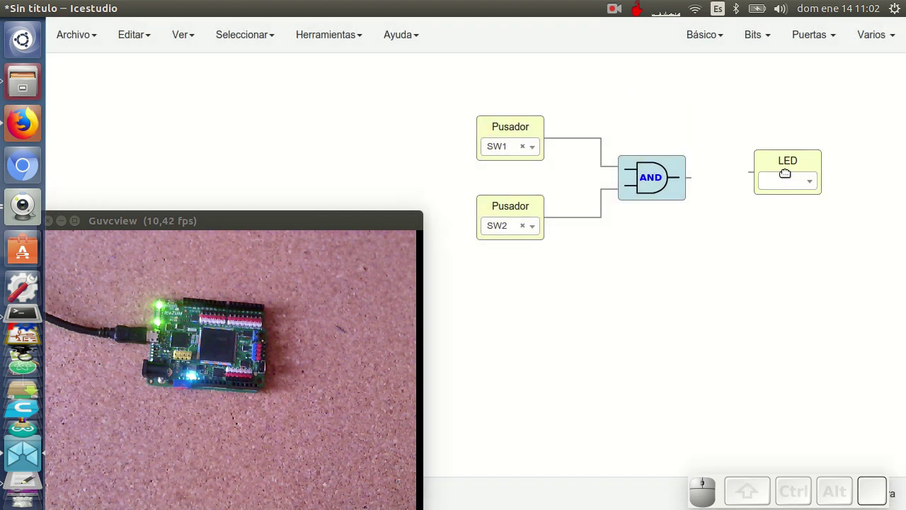
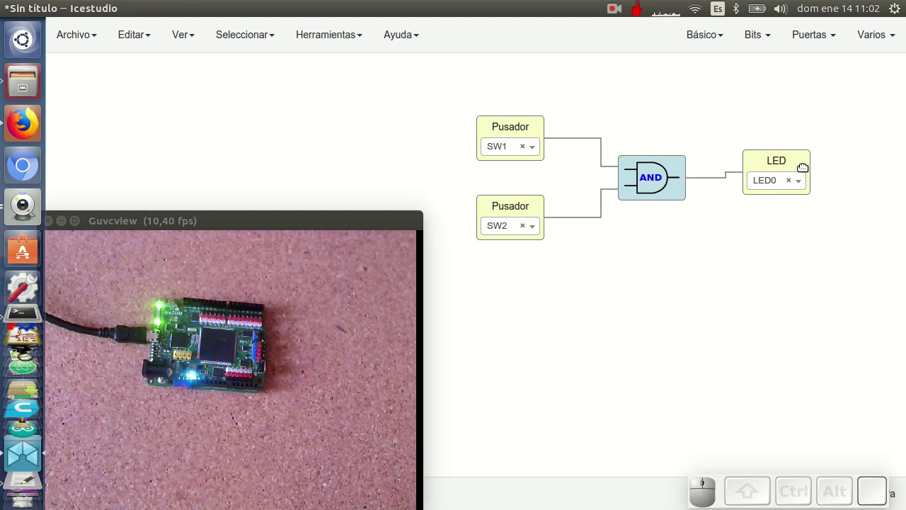
pyautogui.click(787, 159)
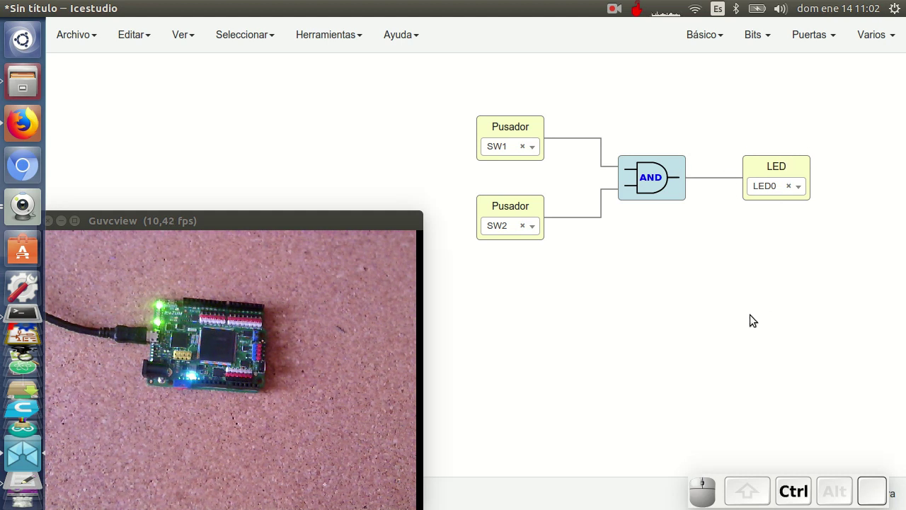
# - Upload the two-pushbutton AND circuit to the Alhambra FPGA board
pyautogui.press('ctrl+u')
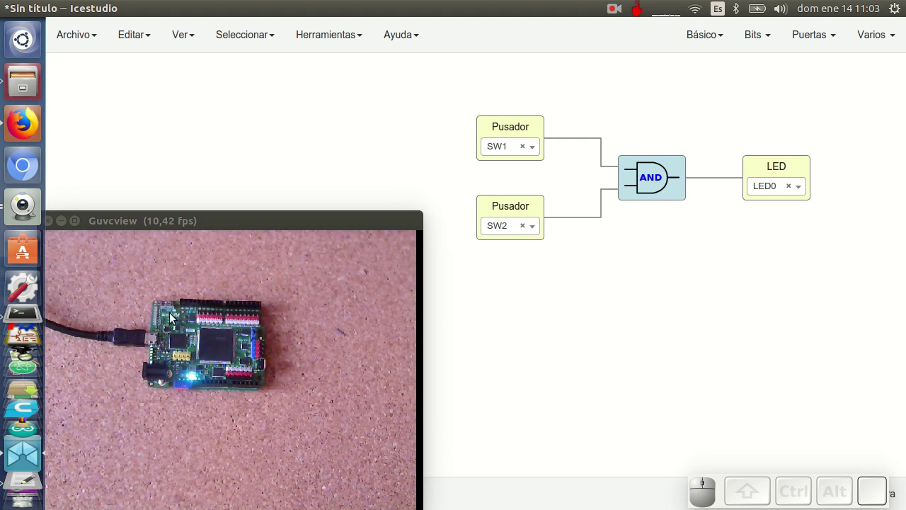
# - Delete all three wires and remove the SW2 pushbutton block
pyautogui.click(605, 148)
pyautogui.click(604, 201)
pyautogui.moveTo(646, 181); pyautogui.dragTo(724, 235)
pyautogui.click(733, 197)
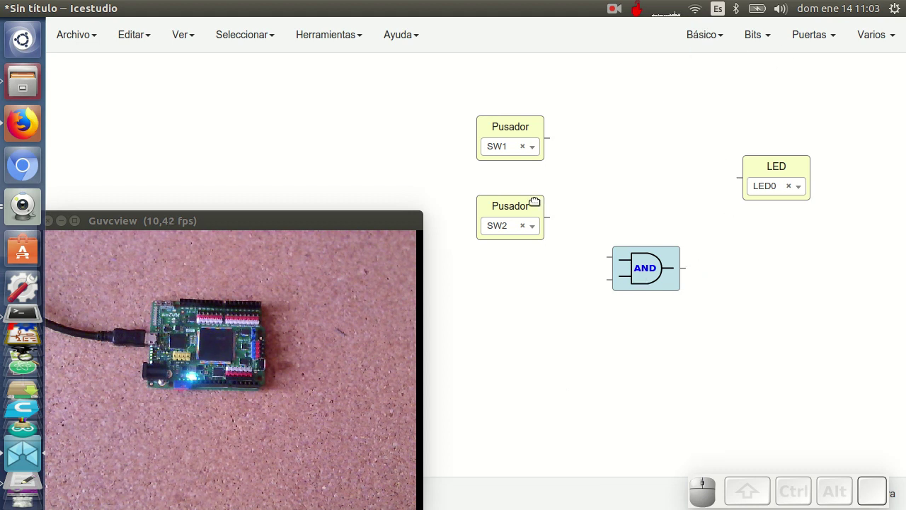
pyautogui.click(535, 197)
pyautogui.press('Delete')
# - Add a Bombeo heartbeat and arrange heartbeat, AND gate and LED0 in a row with SW1 below
pyautogui.moveTo(525, 120); pyautogui.dragTo(843, 105)
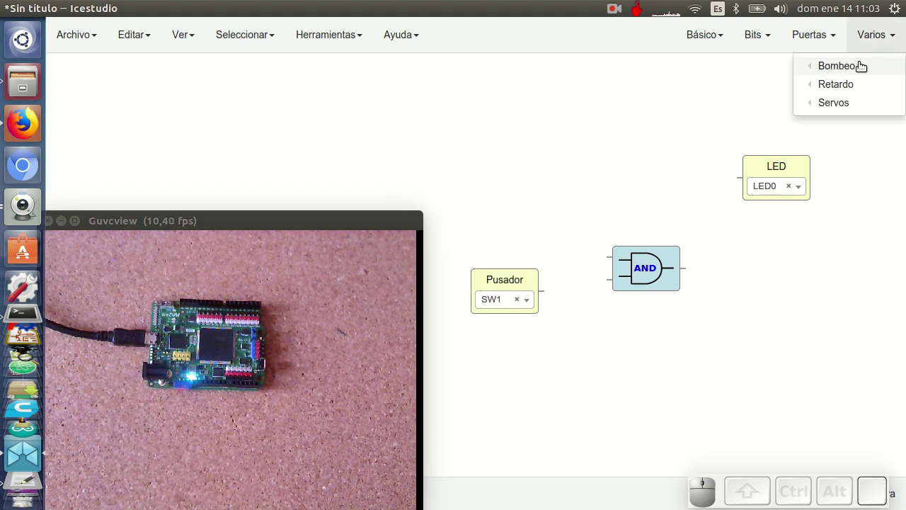
pyautogui.click(740, 156)
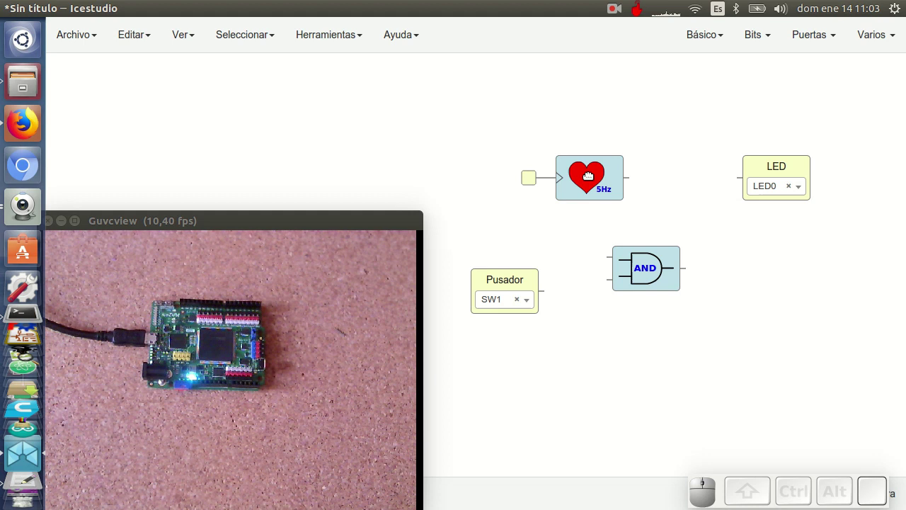
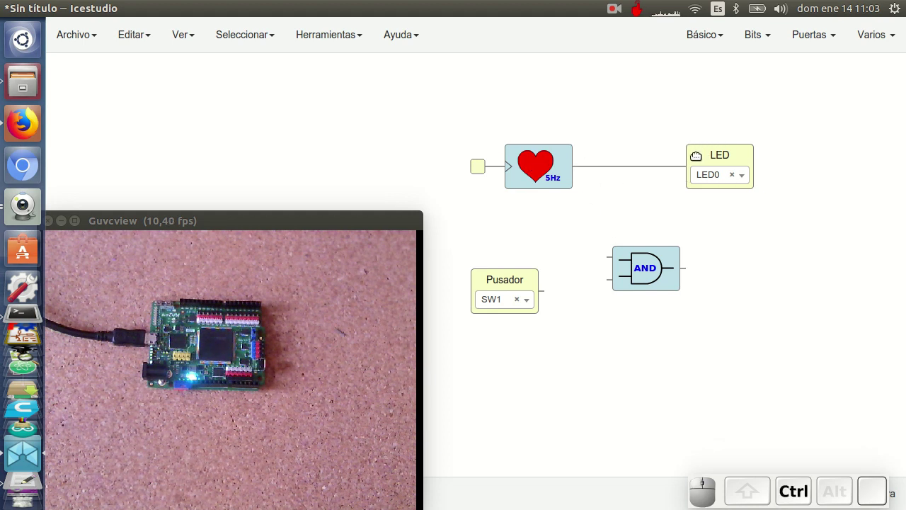
pyautogui.press('ctrl+u')
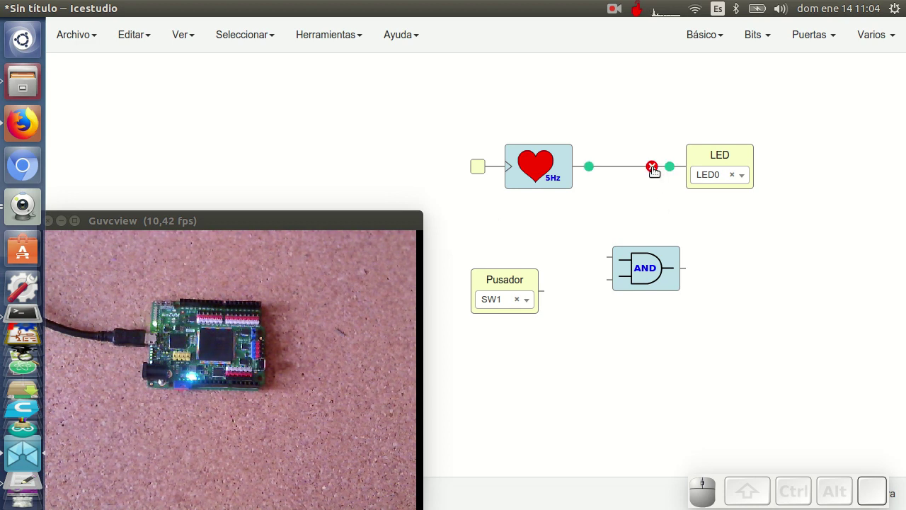
pyautogui.click(658, 166)
pyautogui.moveTo(547, 182); pyautogui.dragTo(506, 173)
pyautogui.moveTo(659, 278); pyautogui.dragTo(561, 173)
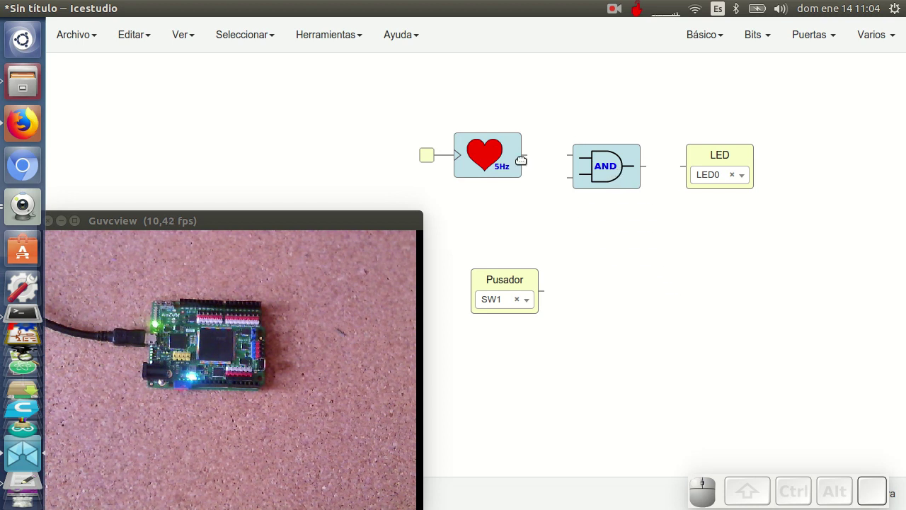
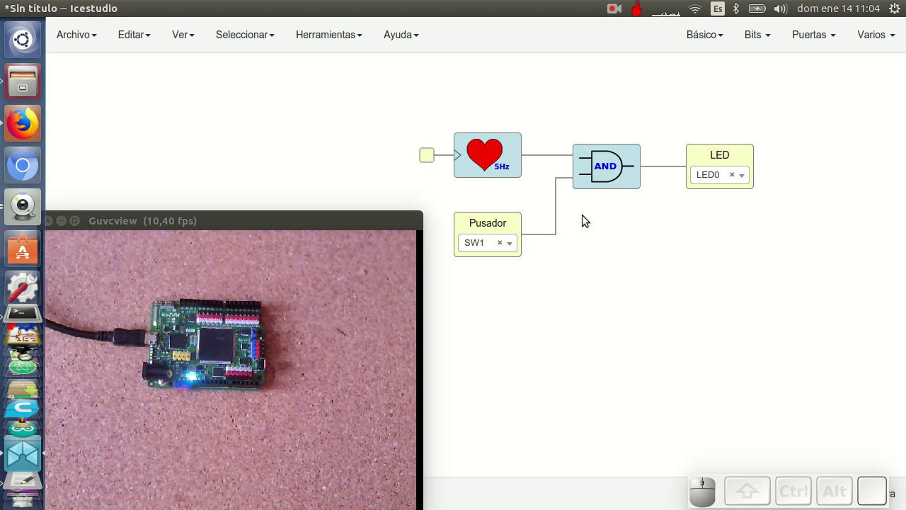
# - Upload the heartbeat-and-SW1 gated circuit to the FPGA and return to the tutorial in Firefox
pyautogui.press('ctrl+u')
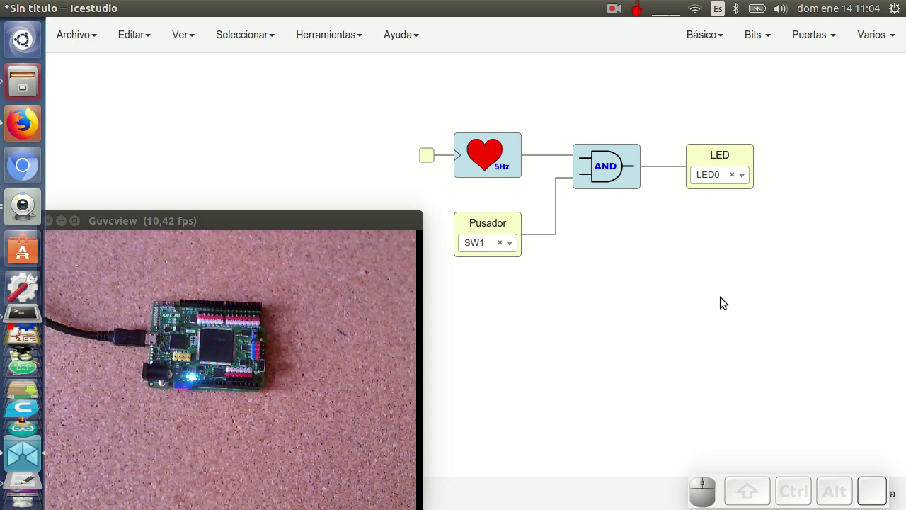
pyautogui.click(37, 130)
pyautogui.click(66, 223)
# - Scroll the Video 11 wiki page down to the heartbeat-and-pushbutton AND diagrams for the pressed-button case
pyautogui.scroll(-3)
pyautogui.scroll(-3)
pyautogui.middleClick(553, 223)
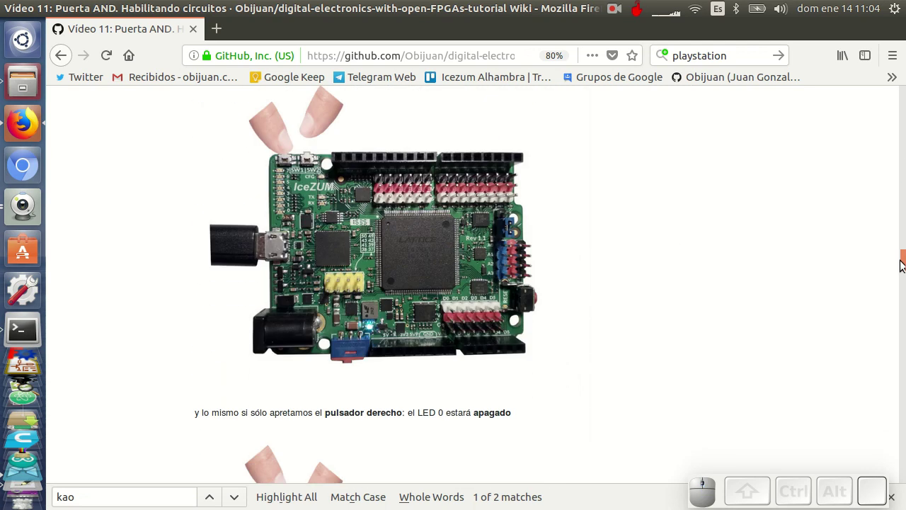
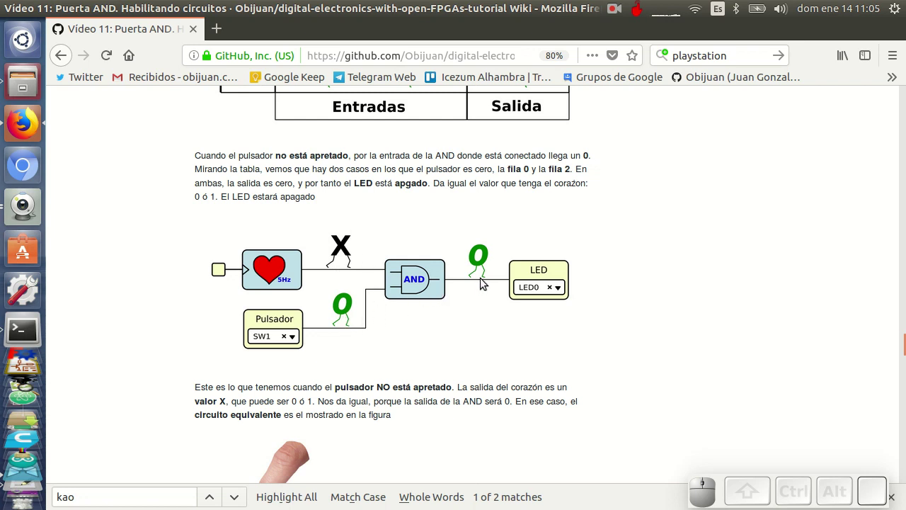
pyautogui.scroll(-3)
pyautogui.scroll(-3)
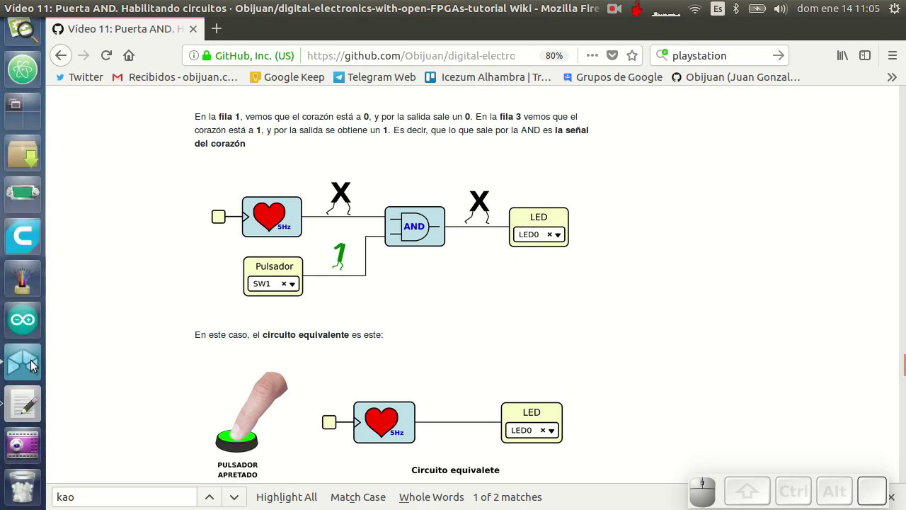
# - Open the Guvcview camera view, move LED0 right and add a NOT gate between the AND gate and LED0
pyautogui.click(34, 364)
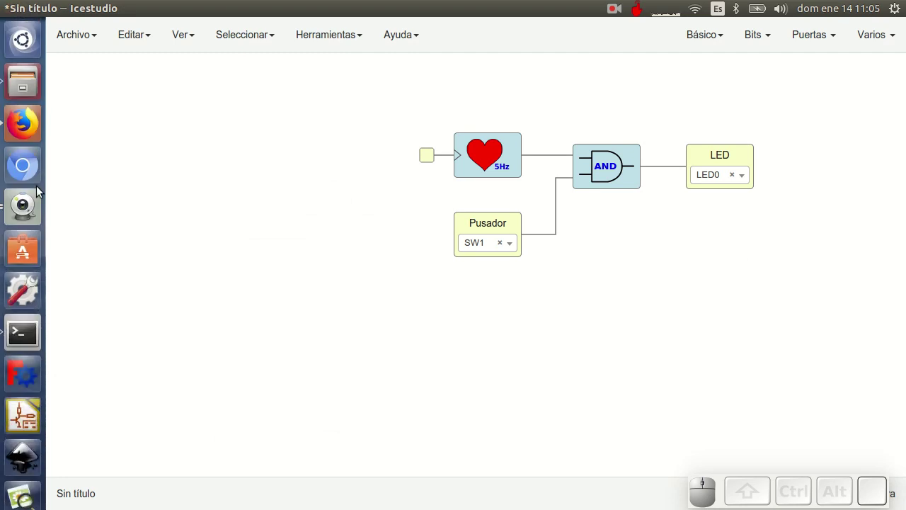
pyautogui.click(33, 213)
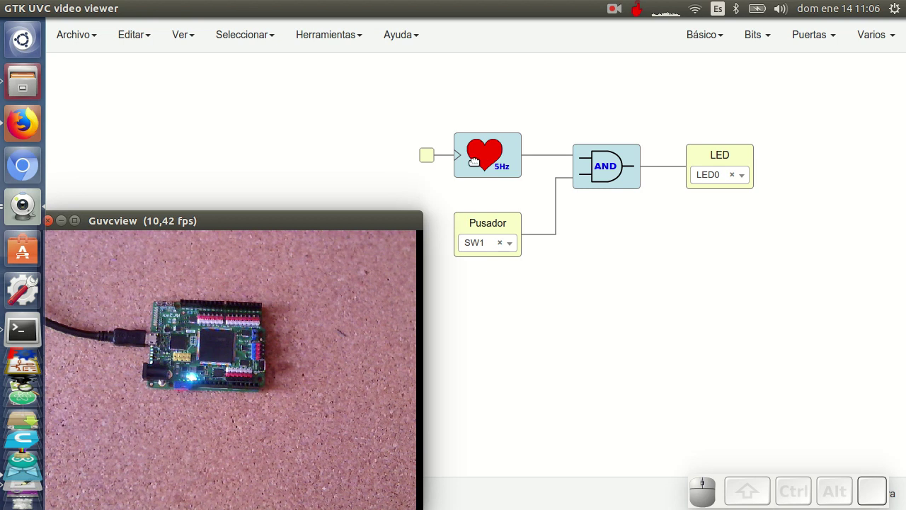
pyautogui.click(670, 170)
pyautogui.moveTo(725, 153); pyautogui.dragTo(757, 158)
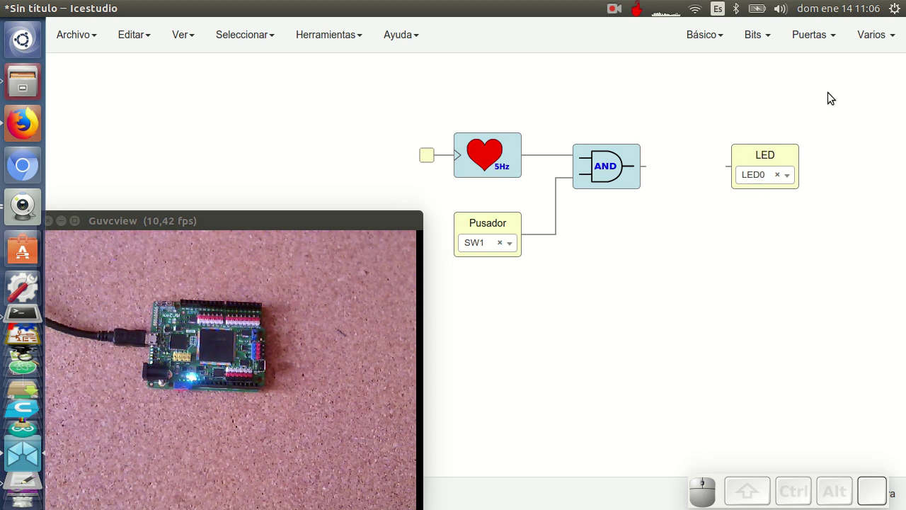
pyautogui.click(786, 88)
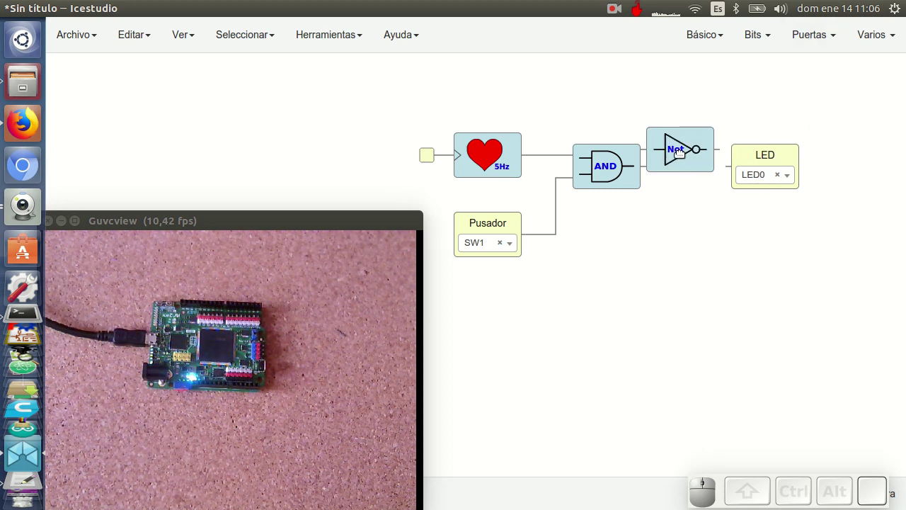
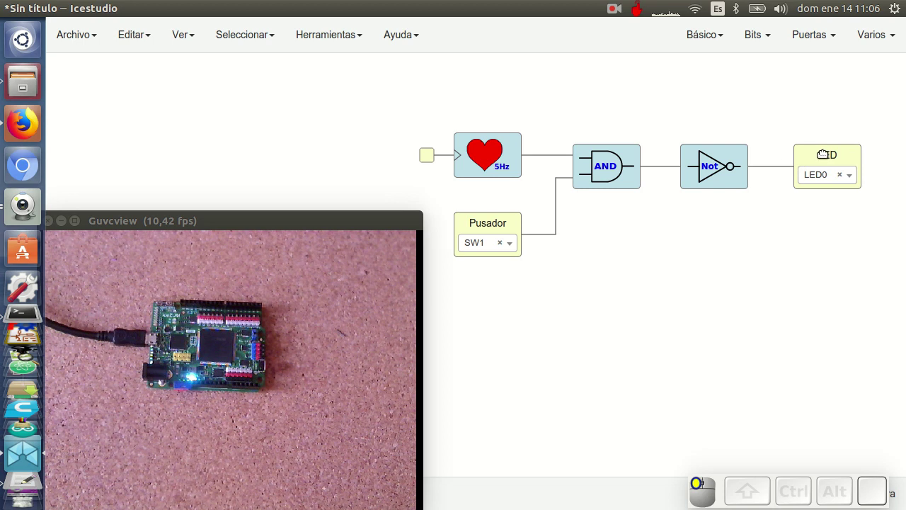
# - Upload the inverted-output circuit to the FPGA board
pyautogui.press('ctrl+u')
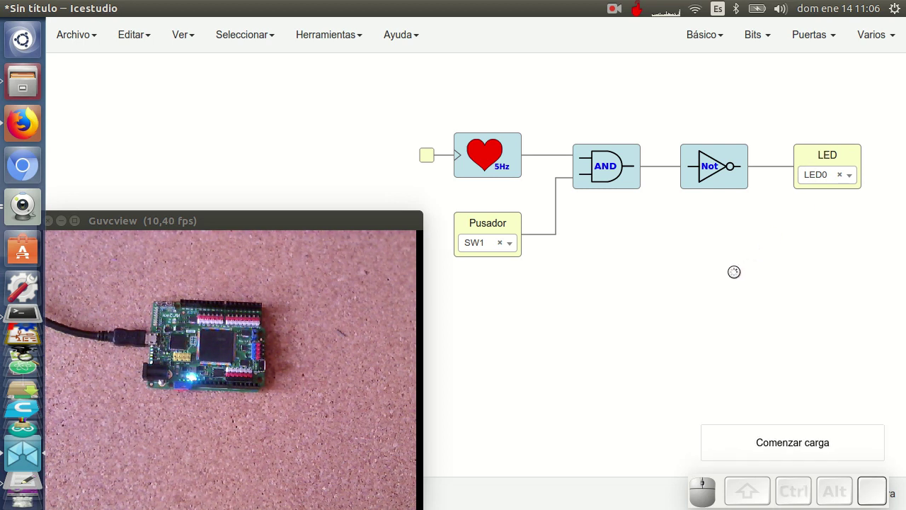
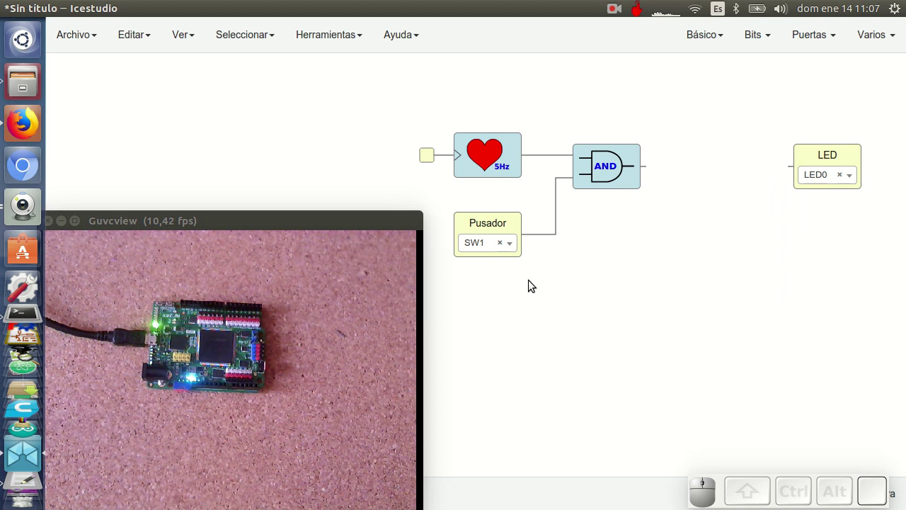
# - Remove the button-to-AND wire, shift heartbeat and AND right, and place a NOT gate after the button
pyautogui.click(562, 194)
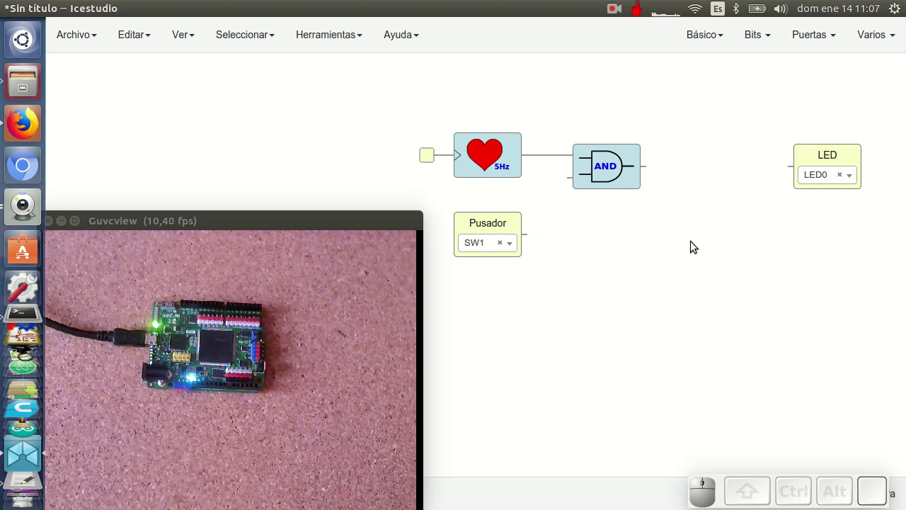
pyautogui.moveTo(827, 159); pyautogui.dragTo(634, 184)
pyautogui.moveTo(658, 171); pyautogui.dragTo(787, 99)
pyautogui.click(793, 85)
pyautogui.click(610, 326)
pyautogui.moveTo(480, 95); pyautogui.dragTo(765, 177)
pyautogui.moveTo(741, 152); pyautogui.dragTo(591, 212)
# - Wire Pusador→Not→AND and AND→LED0, tidy the layout and upload it to the FPGA
pyautogui.moveTo(589, 229); pyautogui.dragTo(582, 326)
pyautogui.moveTo(600, 330); pyautogui.dragTo(553, 242)
pyautogui.click(544, 231)
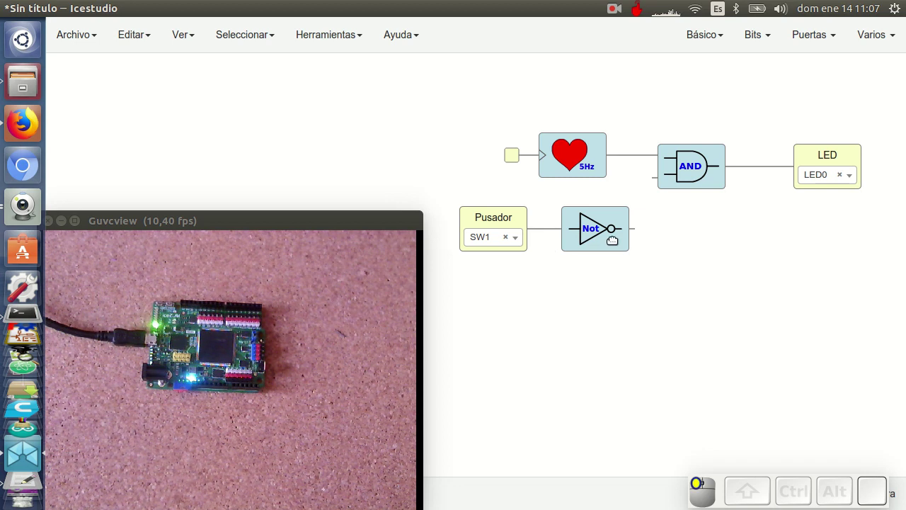
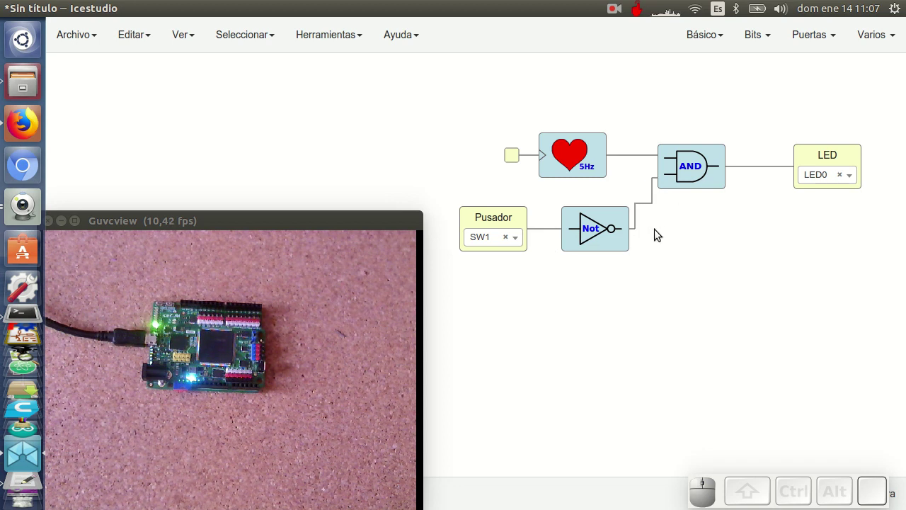
pyautogui.moveTo(689, 175); pyautogui.dragTo(711, 221)
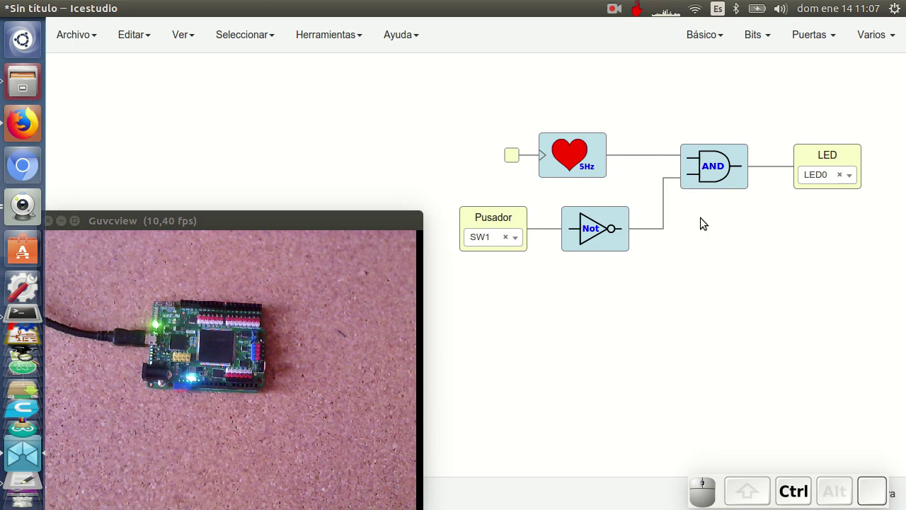
pyautogui.press('ctrl+u')
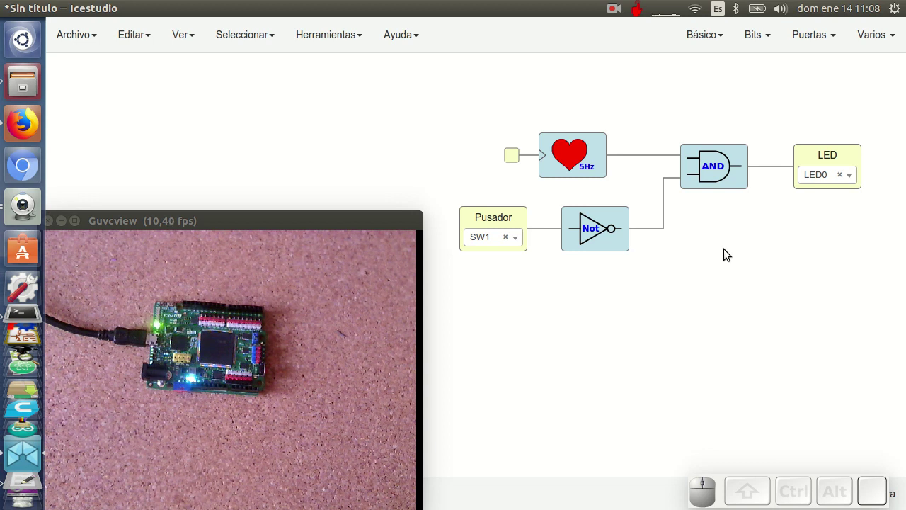
# - Delete the NOT gate and button, reposition the heartbeat and add a Corazon_1Hz heartbeat block below
pyautogui.click(502, 221)
pyautogui.press('Delete')
pyautogui.click(605, 230)
pyautogui.press('Delete')
pyautogui.moveTo(586, 156); pyautogui.dragTo(752, 120)
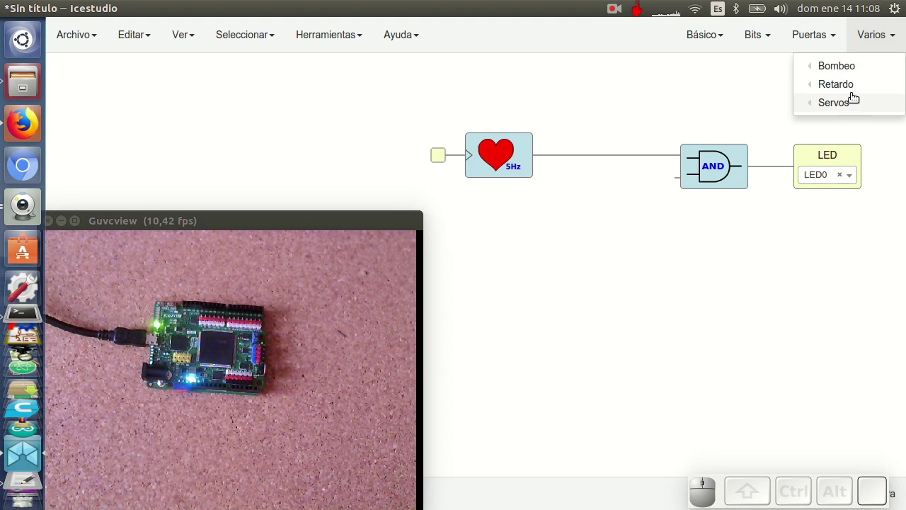
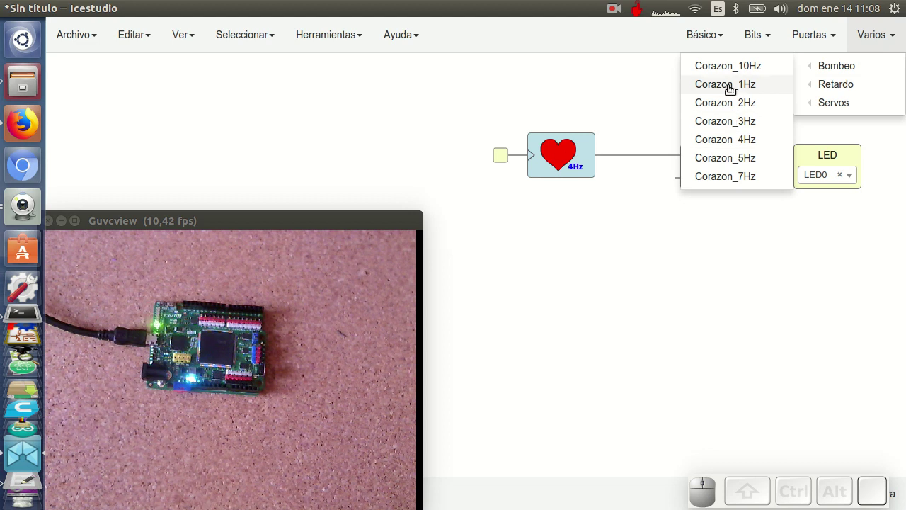
pyautogui.click(734, 84)
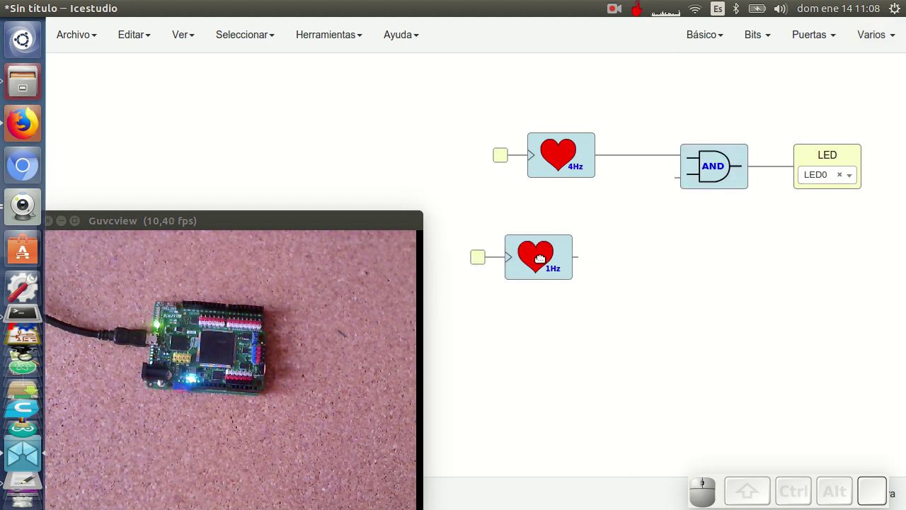
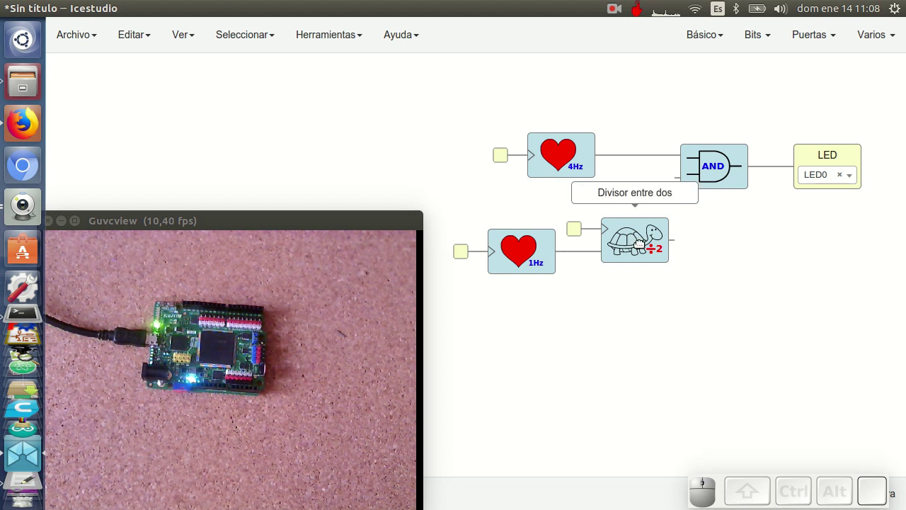
# - Place a second ÷2 divider chained after the first one beside the 1 Hz heartbeat
pyautogui.moveTo(508, 319); pyautogui.dragTo(611, 259)
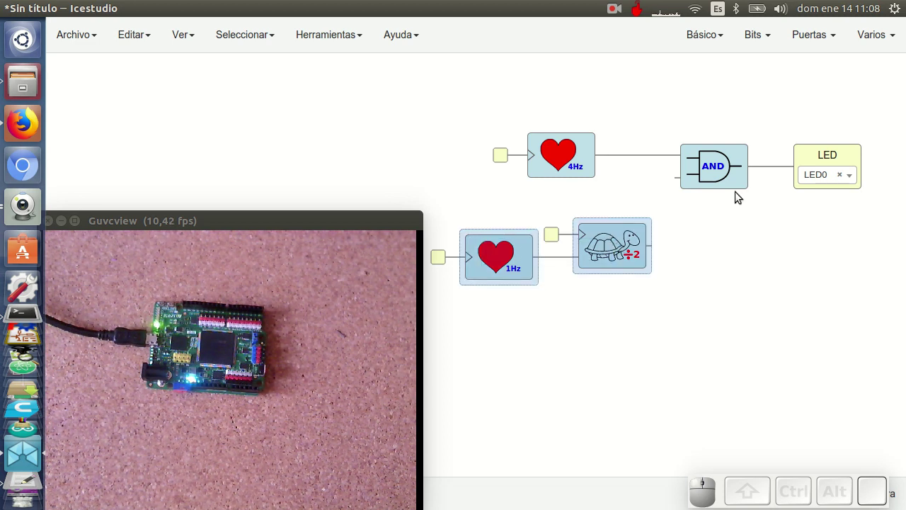
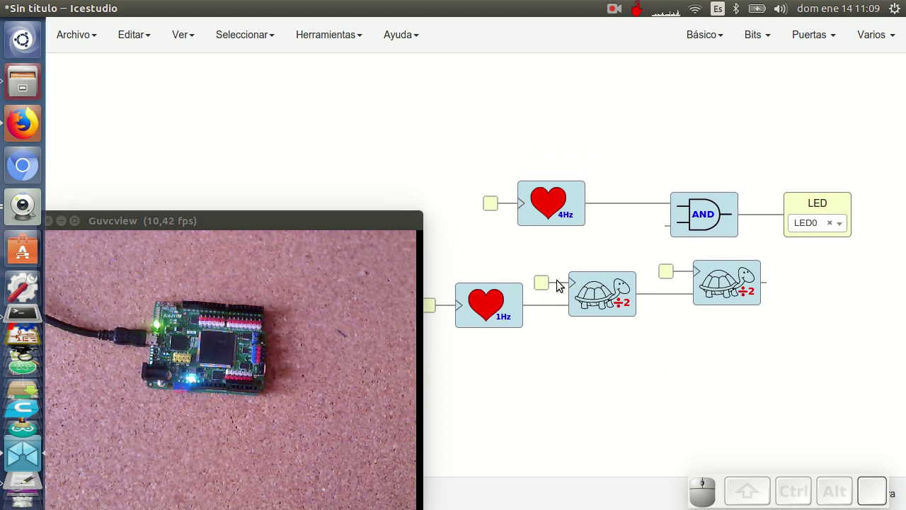
pyautogui.moveTo(669, 388); pyautogui.dragTo(699, 164)
pyautogui.moveTo(615, 120); pyautogui.dragTo(701, 151)
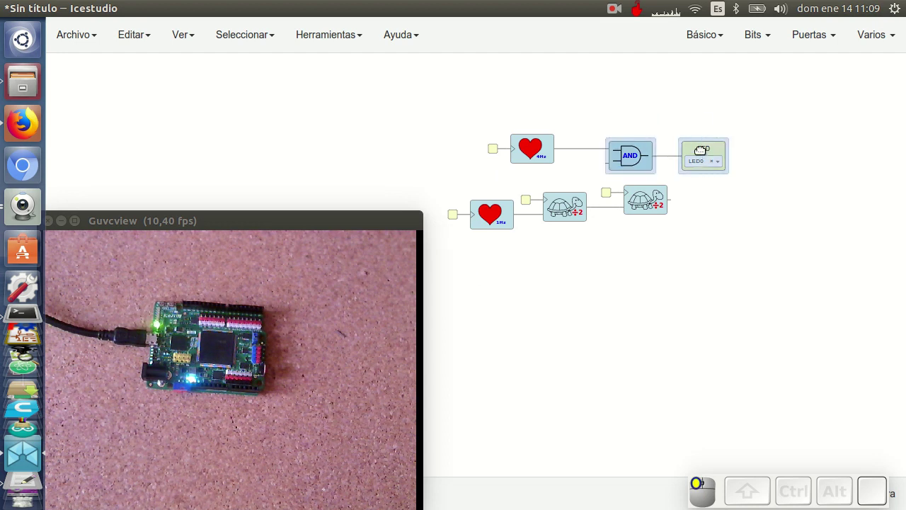
pyautogui.click(748, 237)
pyautogui.click(676, 199)
pyautogui.click(677, 230)
# - Wire the second divider's output to the AND gate's free input and upload to the FPGA
pyautogui.moveTo(680, 202); pyautogui.dragTo(722, 194)
pyautogui.press('ctrl+u')
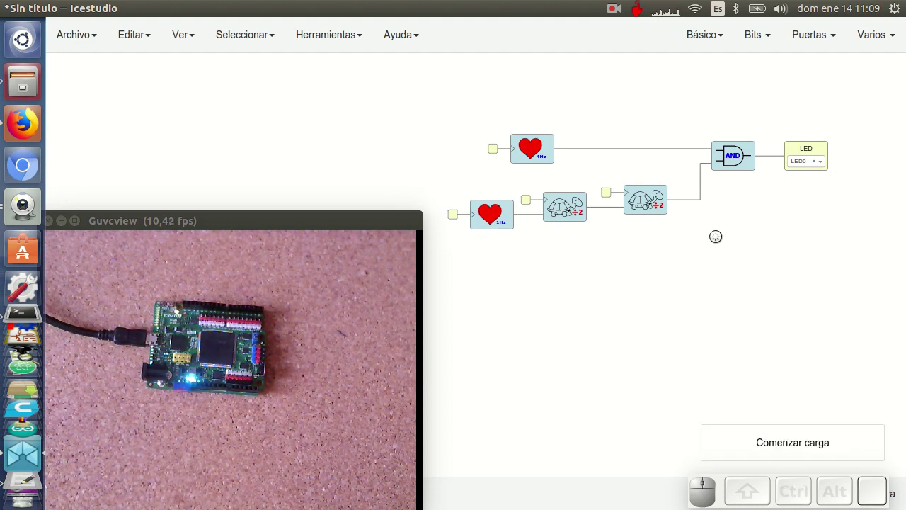